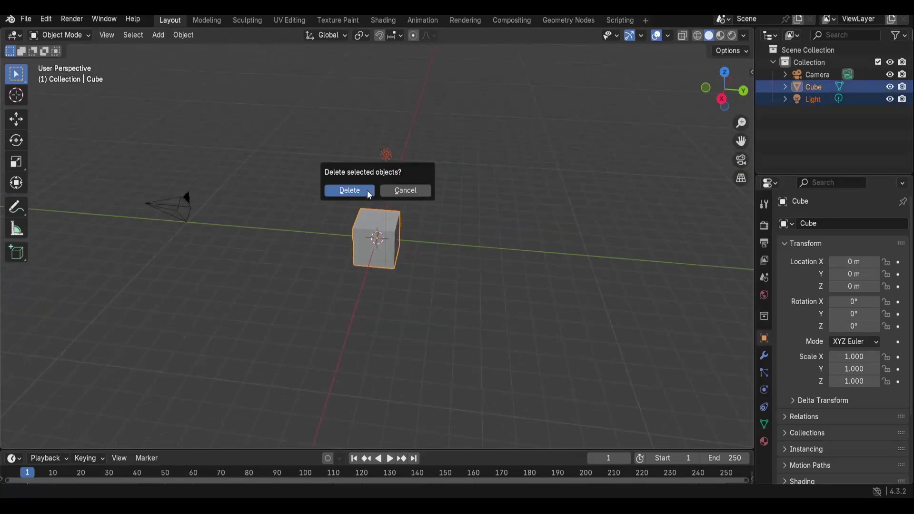
Step: Bring up the Add menu to reach the Image > Mesh Plane option
key(shift+a)
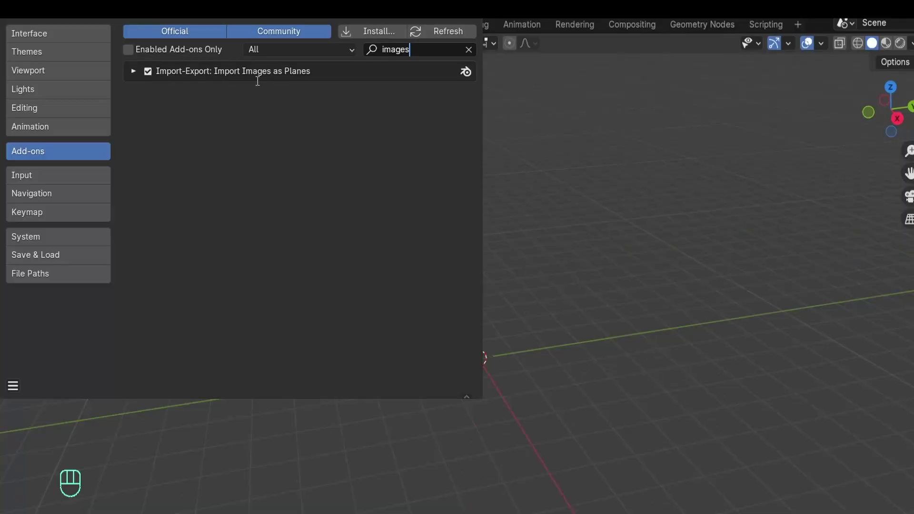
Step: Add humo-001-loop.mp4 as a mesh plane and play it back in the viewport
key(shift+a)
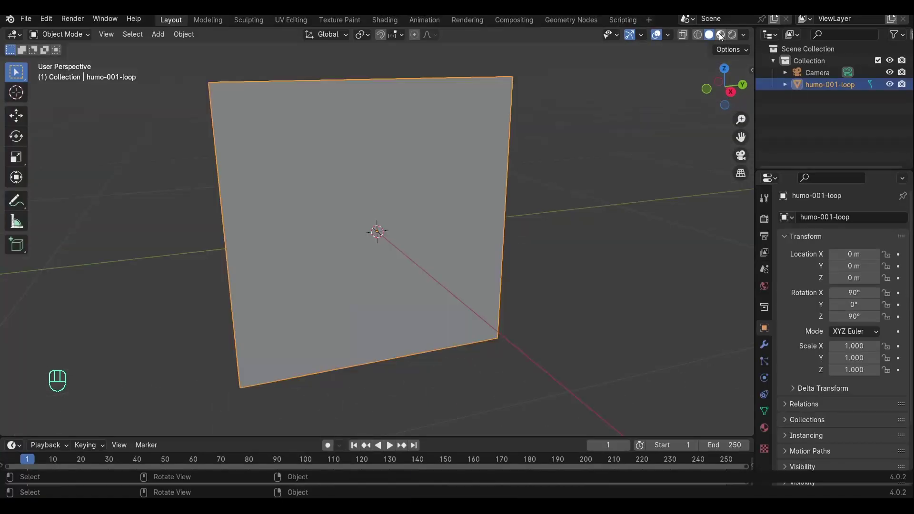
key(space)
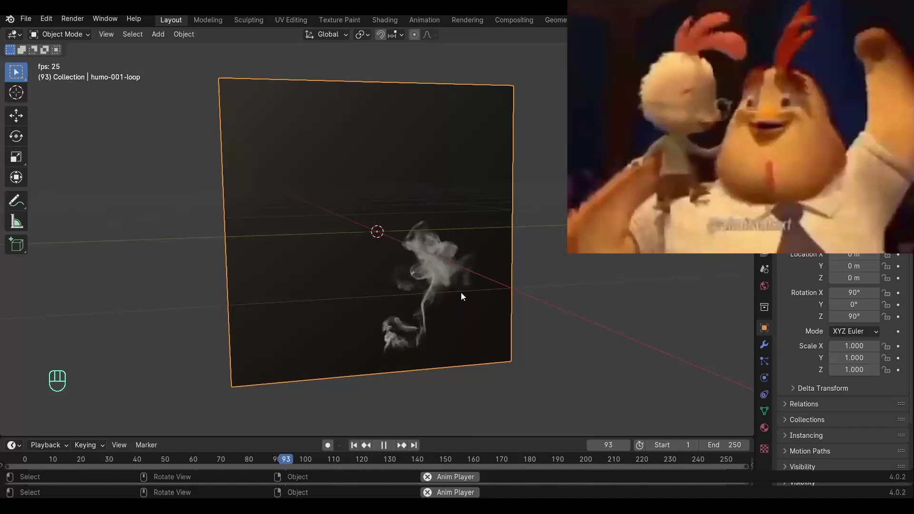
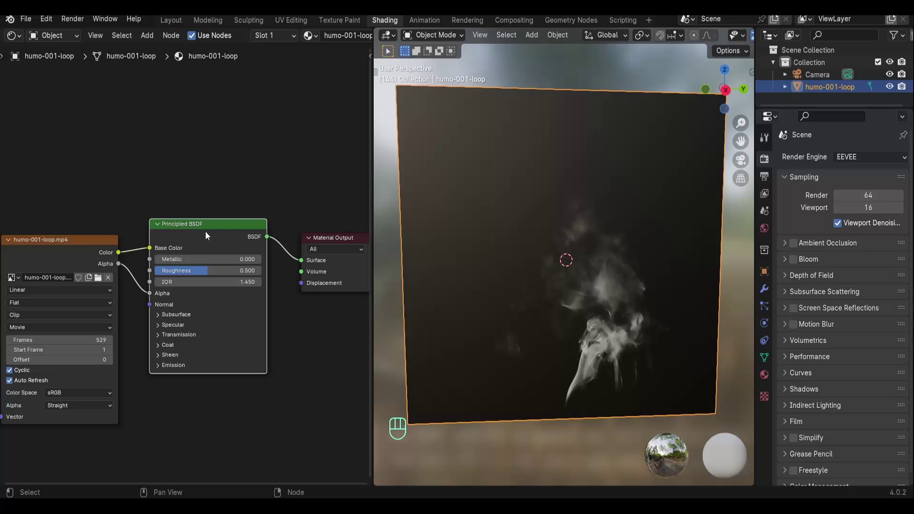
Step: Swap the Principled BSDF for an Emission/Transparent Mix Shader with a Color Ramp on Fac and cyan emission
key(x)
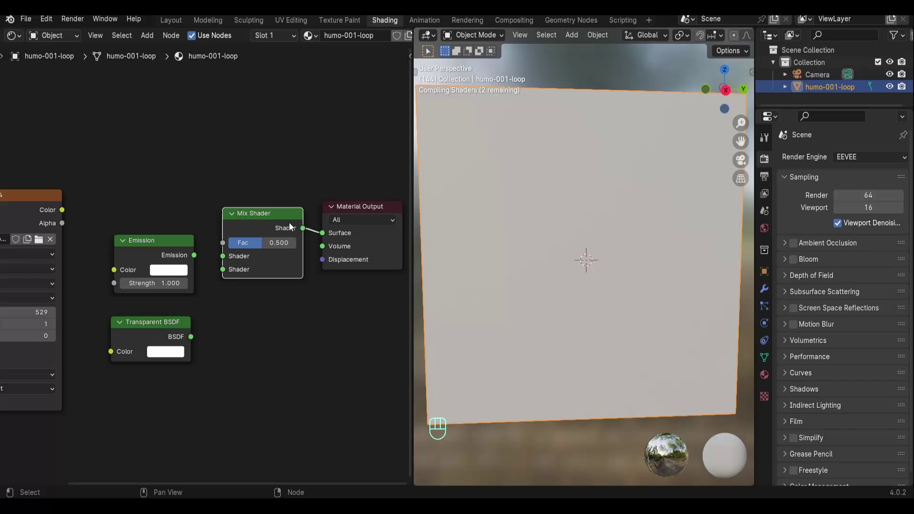
drag(227, 269, 245, 265)
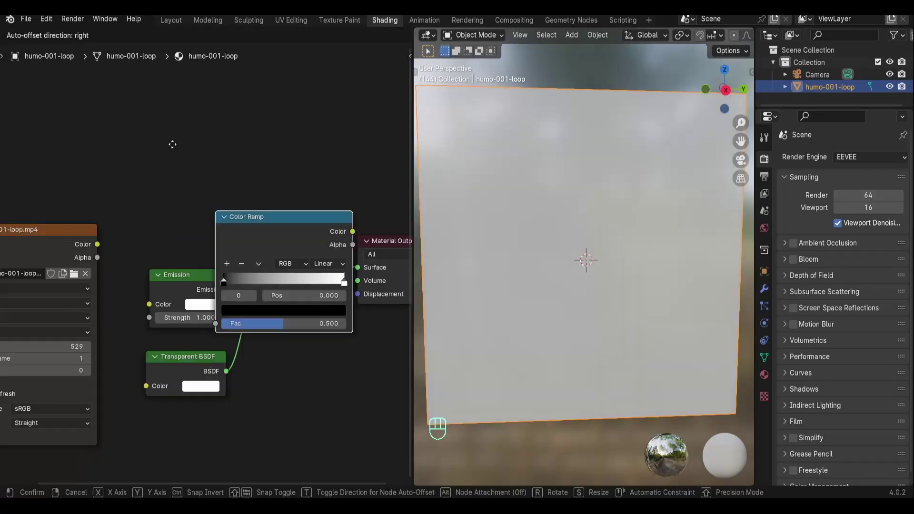
drag(111, 224, 582, 351)
key(space)
Step: Pause playback and switch the render engine to Cycles
key(space)
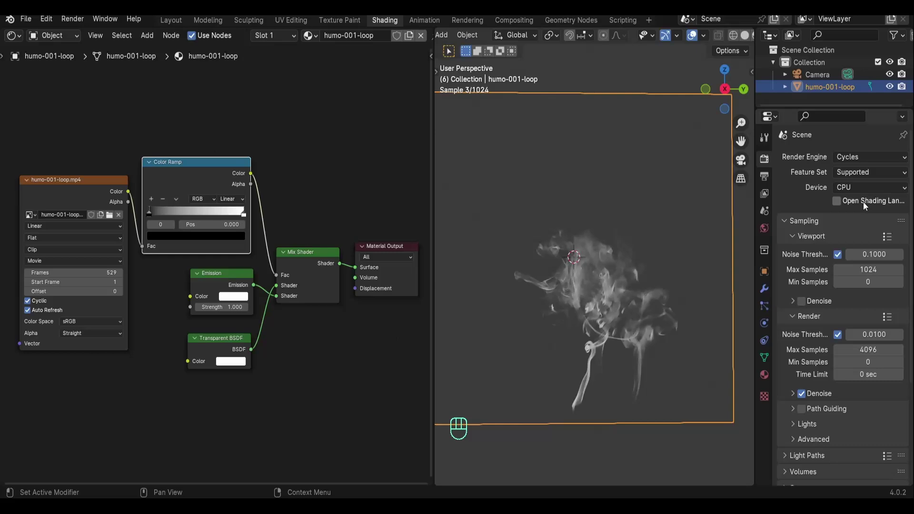
click(865, 213)
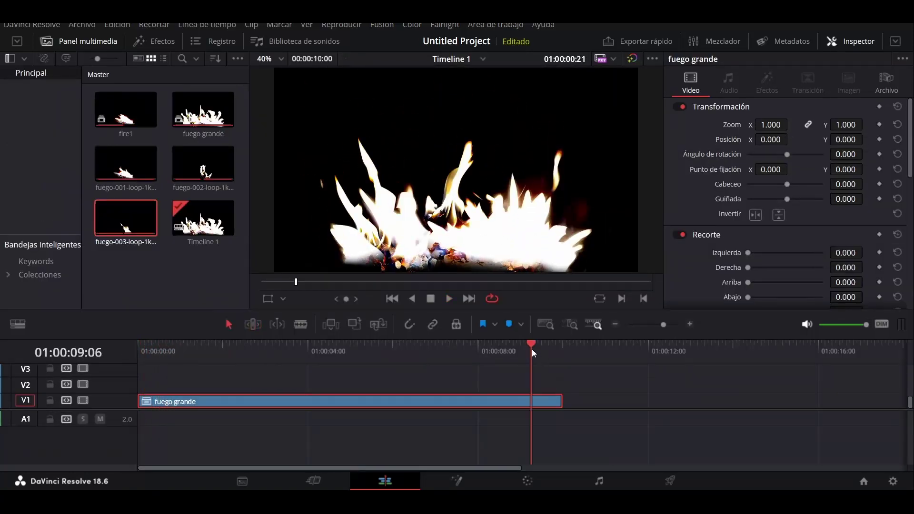
Step: Add fuego-001-loop-1k as a plane, rebuild the mix shader and link the clip colour to Emission
key(shift+a)
key(ctrl+0)
click(247, 296)
click(584, 336)
key(space)
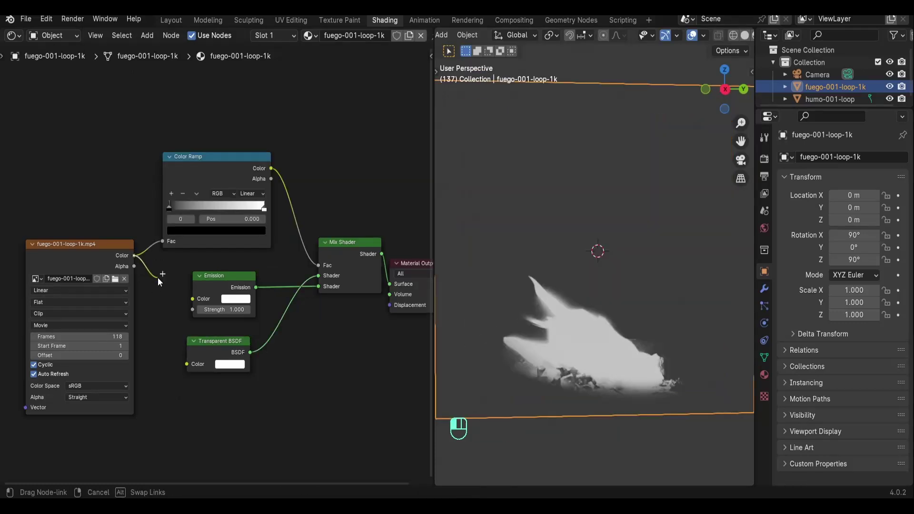